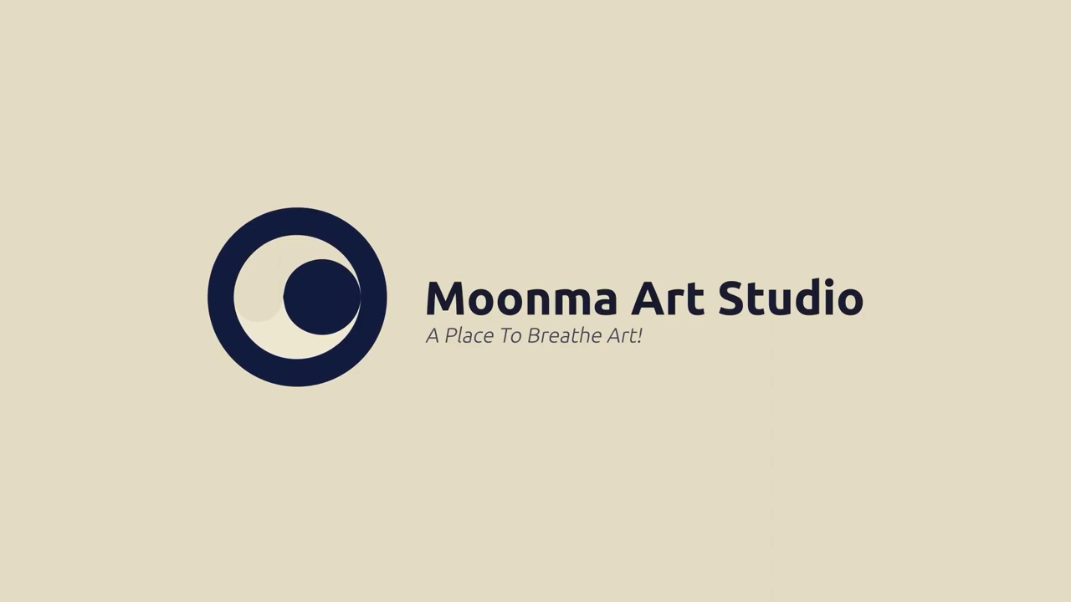
Scroll around the shop.ai artboard to view the JUST DO IT text and colour swatches.
scroll("down", 3)
scroll("up", 3)
scroll("down", 3)
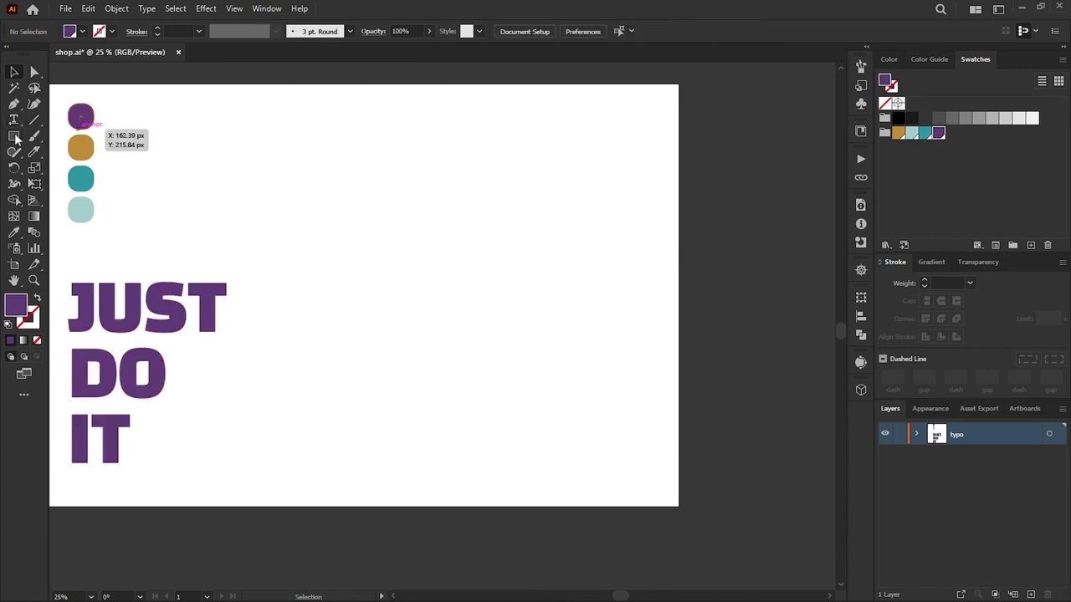
Pucker the purple circle into a four-point star with concave curved sides.
scroll("up", 3)
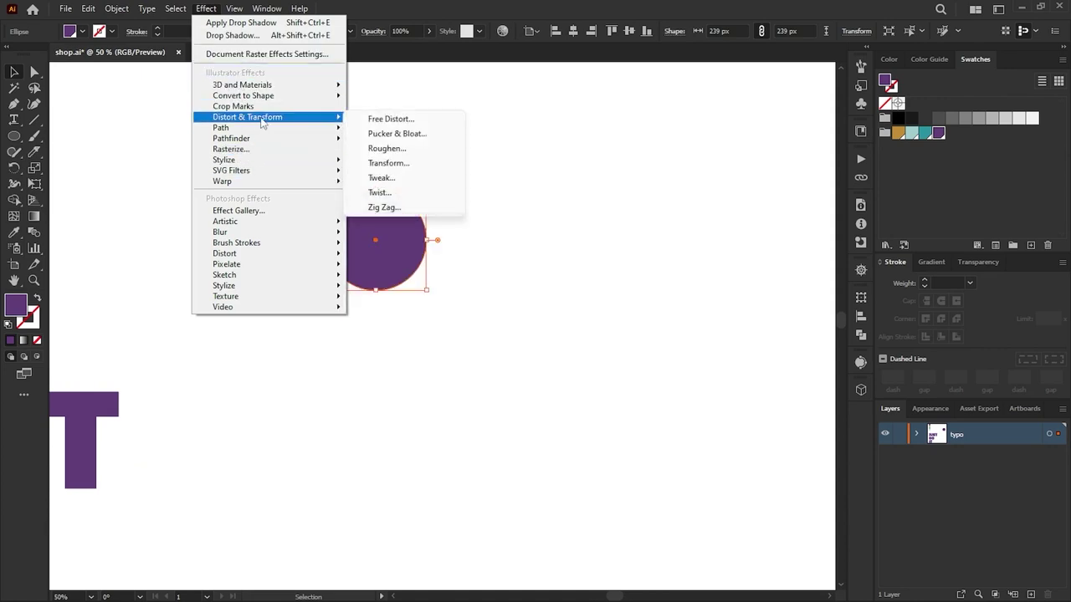
scroll("down", 3)
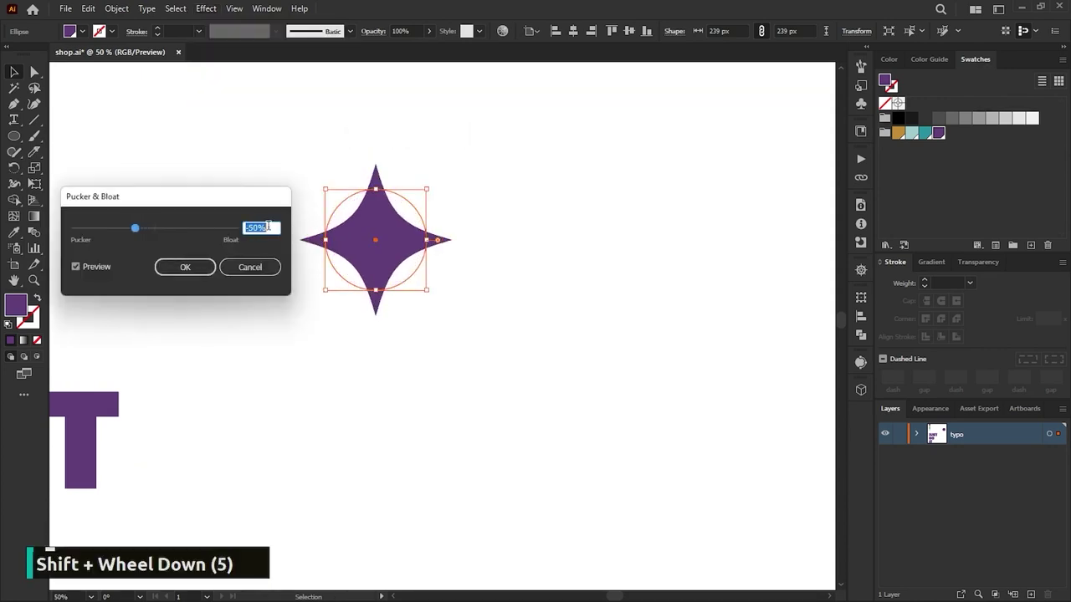
scroll("down", 3)
scroll("up", 3)
scroll("up", 3)
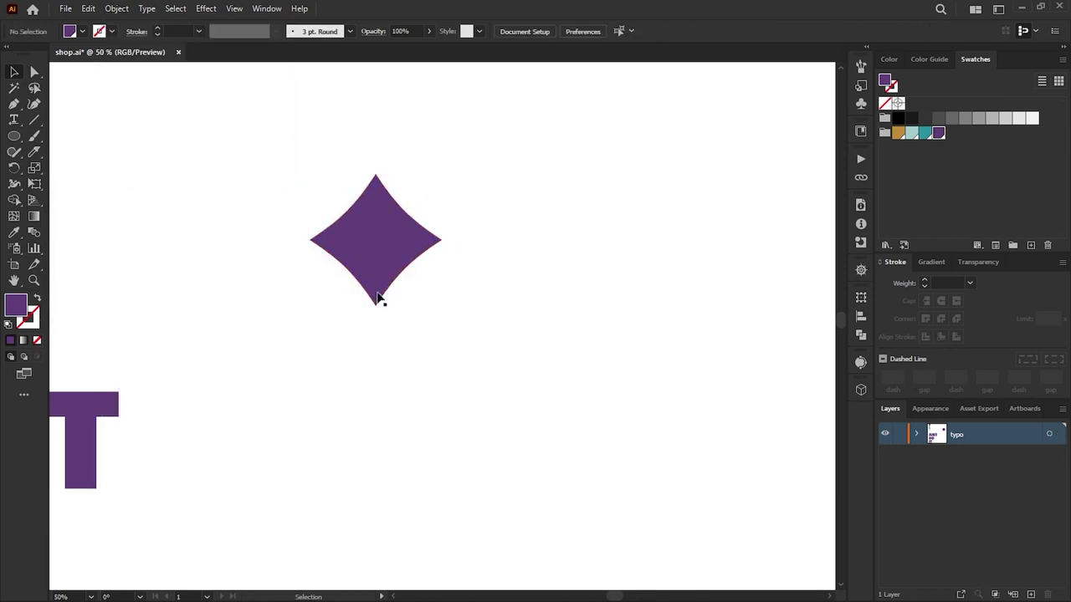
scroll("up", 3)
Draw a vertical line through the star, select everything and divide it into two halves.
left_click(449, 170)
left_click(496, 345)
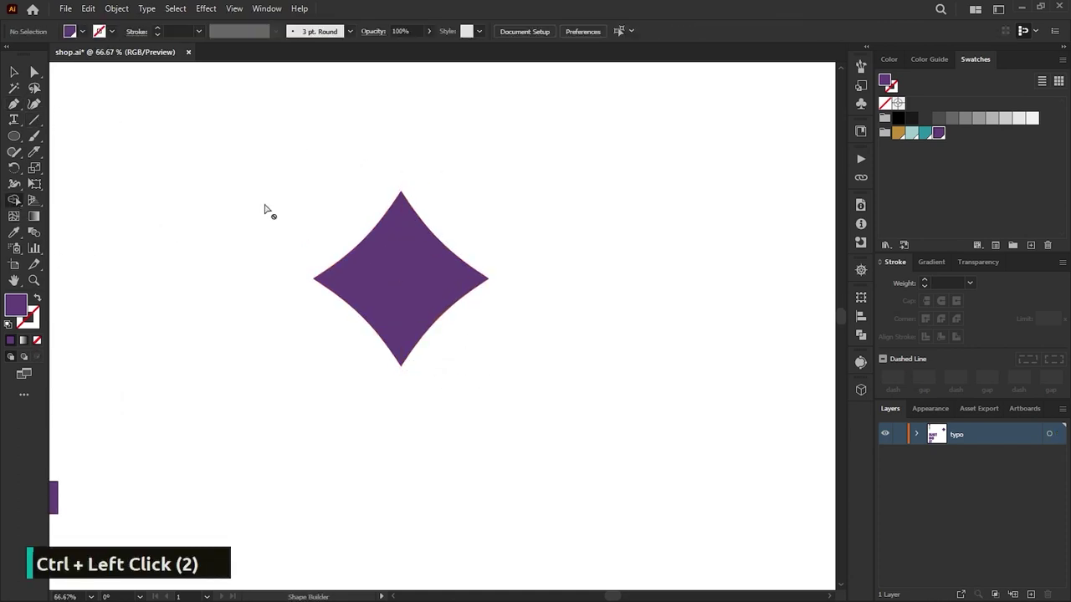
key("ctrl+a")
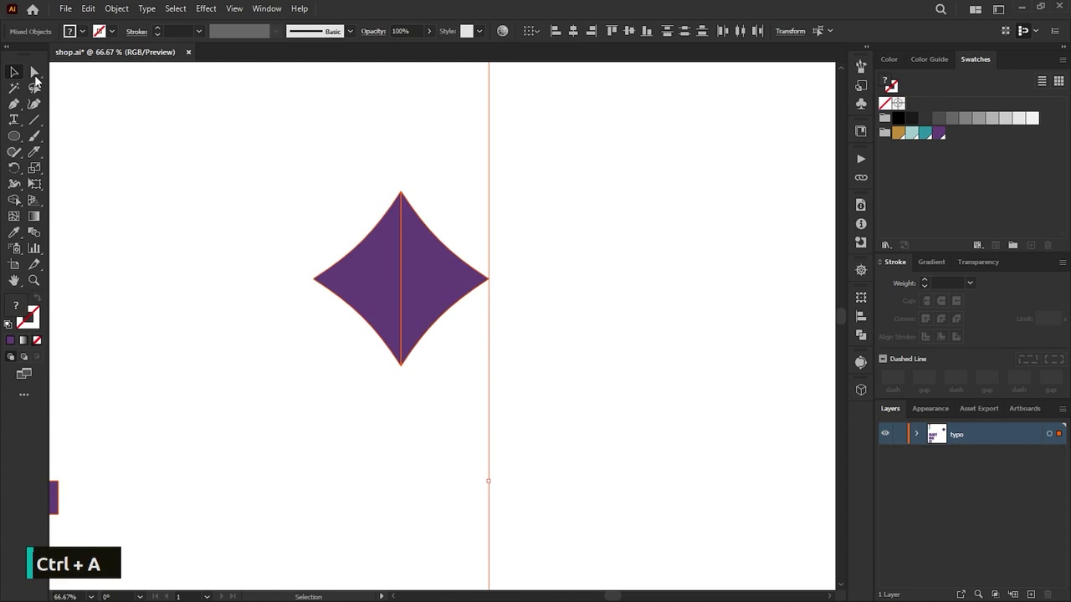
key("ctrl+z")
key("ctrl+z")
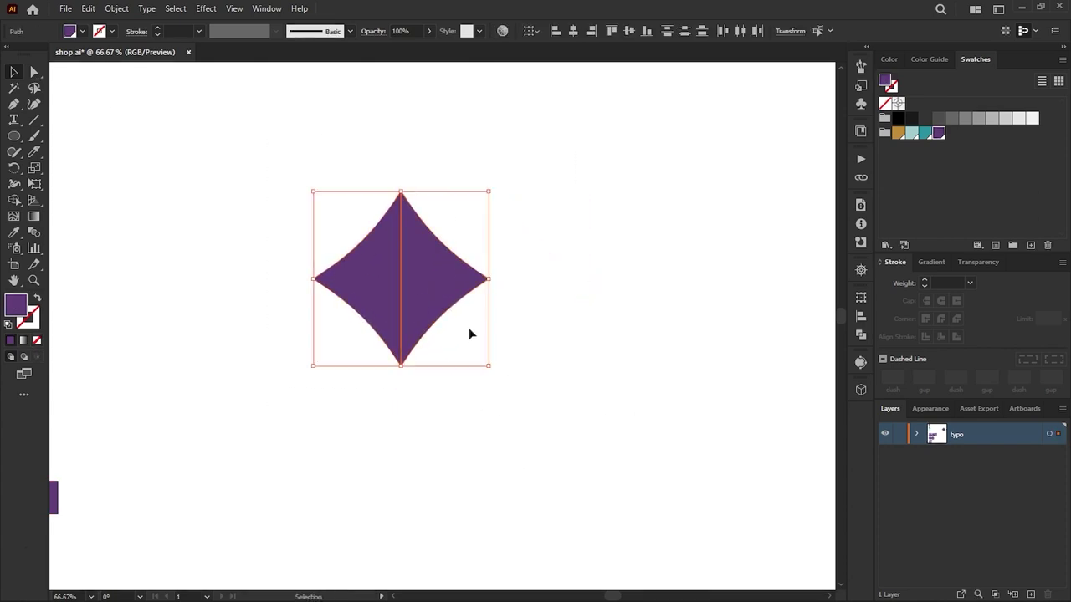
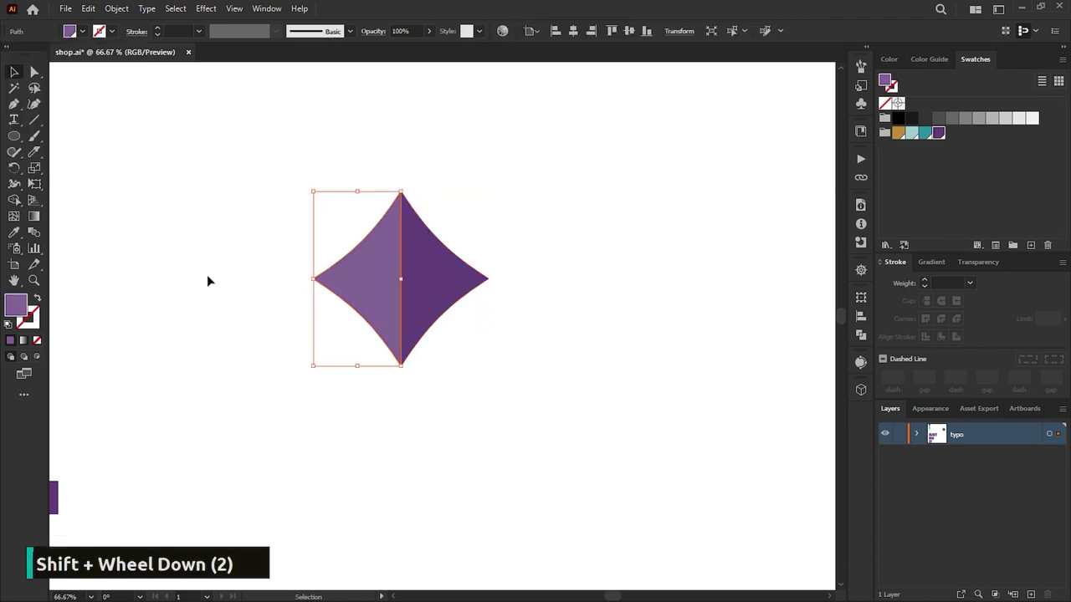
Copy the two-tone star across to start building the grid of stars.
scroll("down", 3)
scroll("up", 3)
scroll("down", 3)
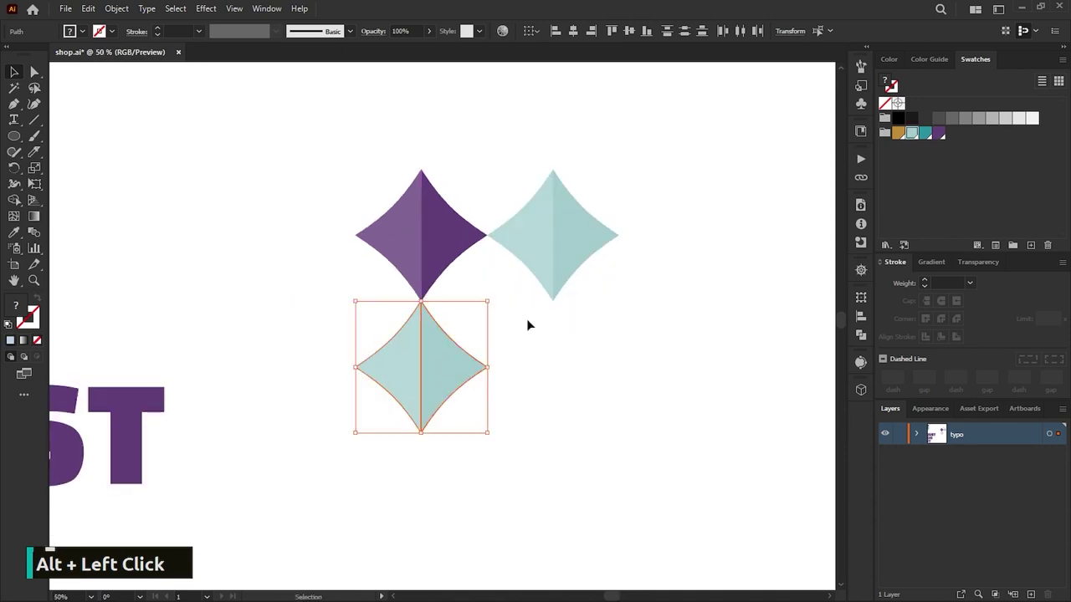
scroll("down", 3)
scroll("up", 3)
left_click(416, 241)
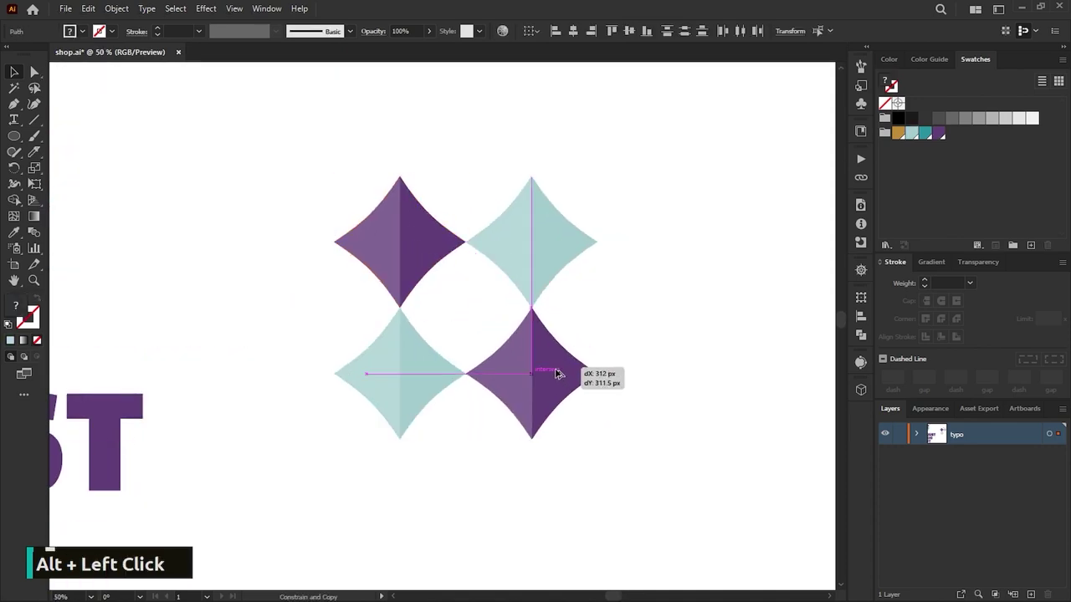
scroll("down", 3)
scroll("up", 3)
scroll("down", 3)
scroll("up", 3)
scroll("down", 3)
scroll("up", 3)
Complete the three-by-three star grid, placing a teal star at the top right.
left_click(363, 215)
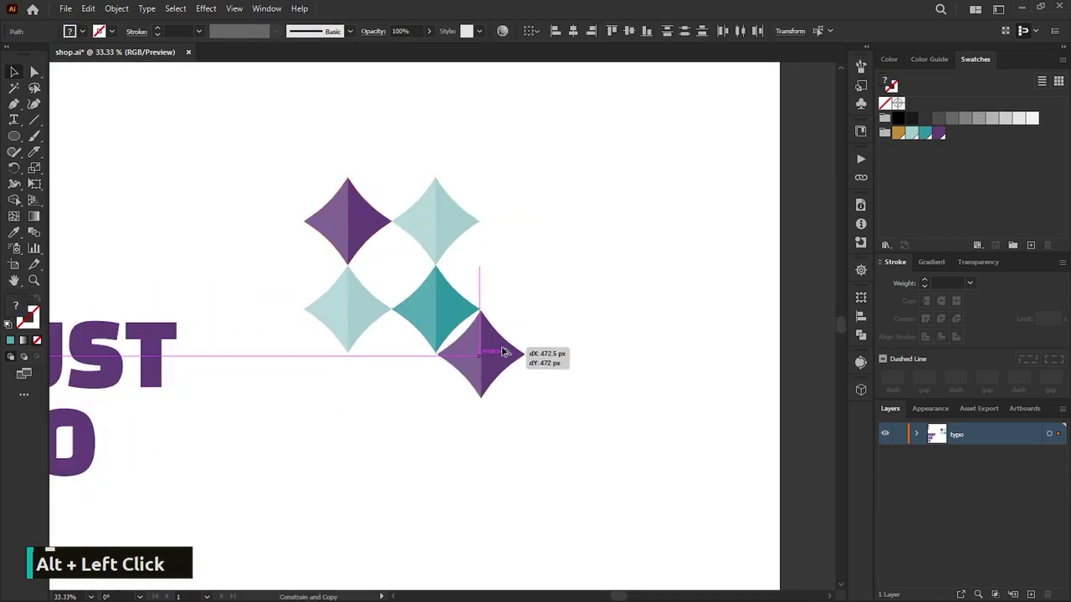
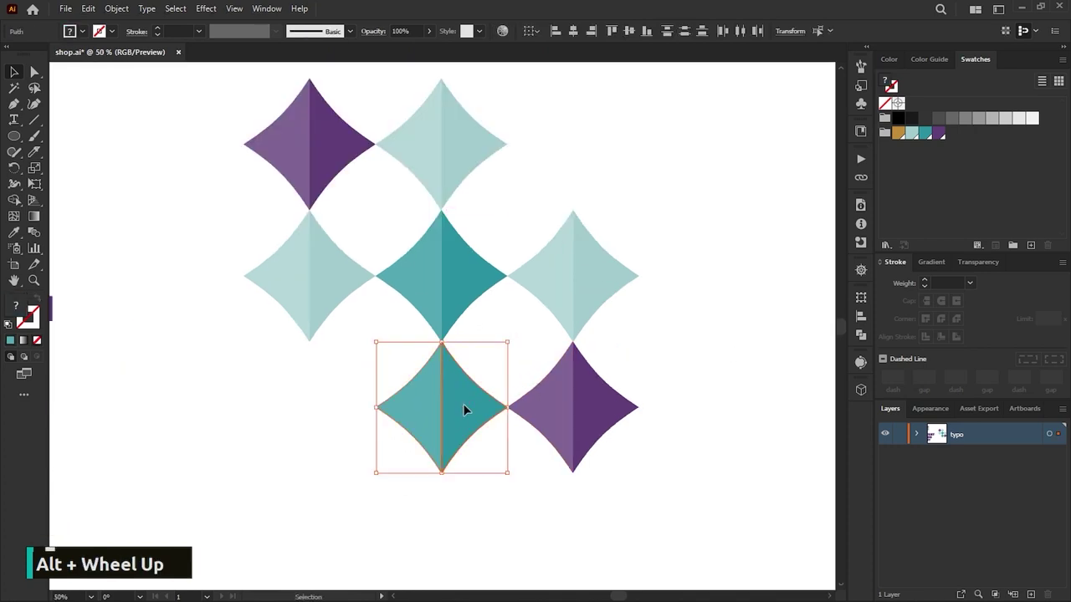
scroll("down", 3)
scroll("up", 3)
scroll("down", 3)
scroll("up", 3)
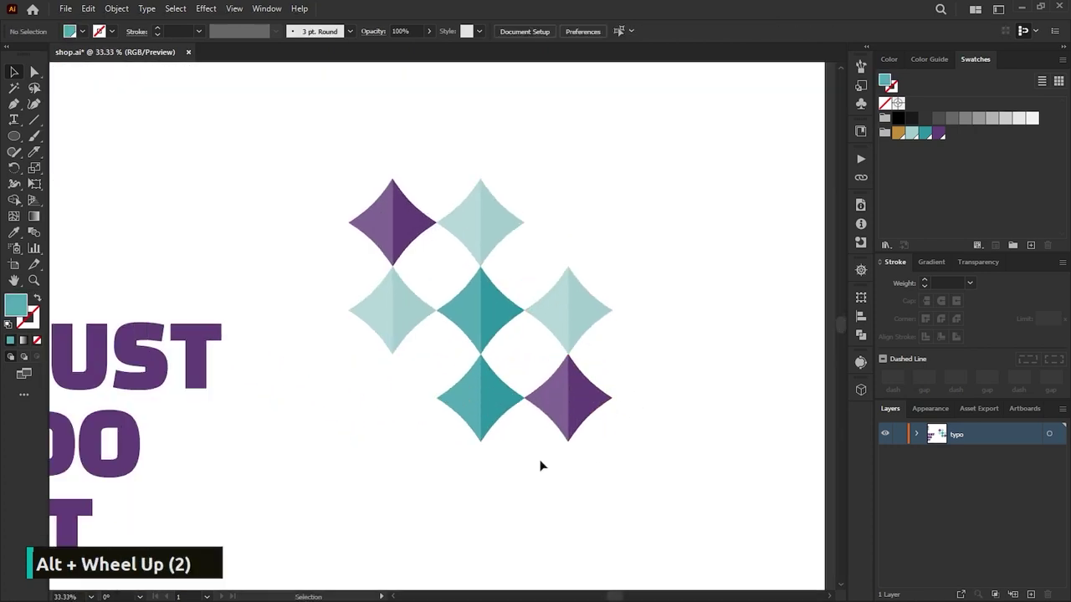
scroll("down", 3)
scroll("up", 3)
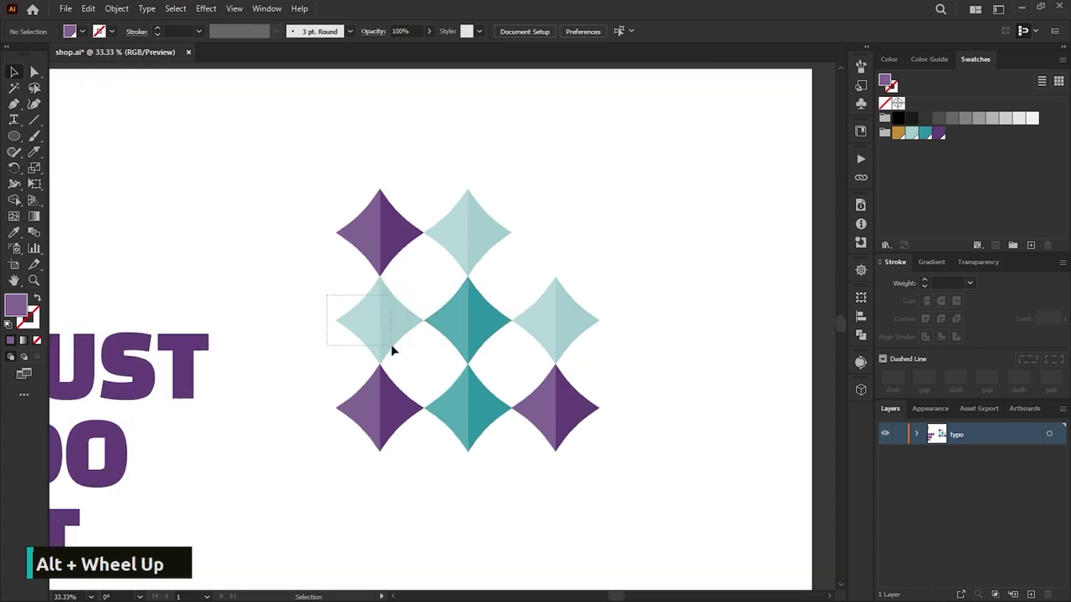
left_click(481, 317)
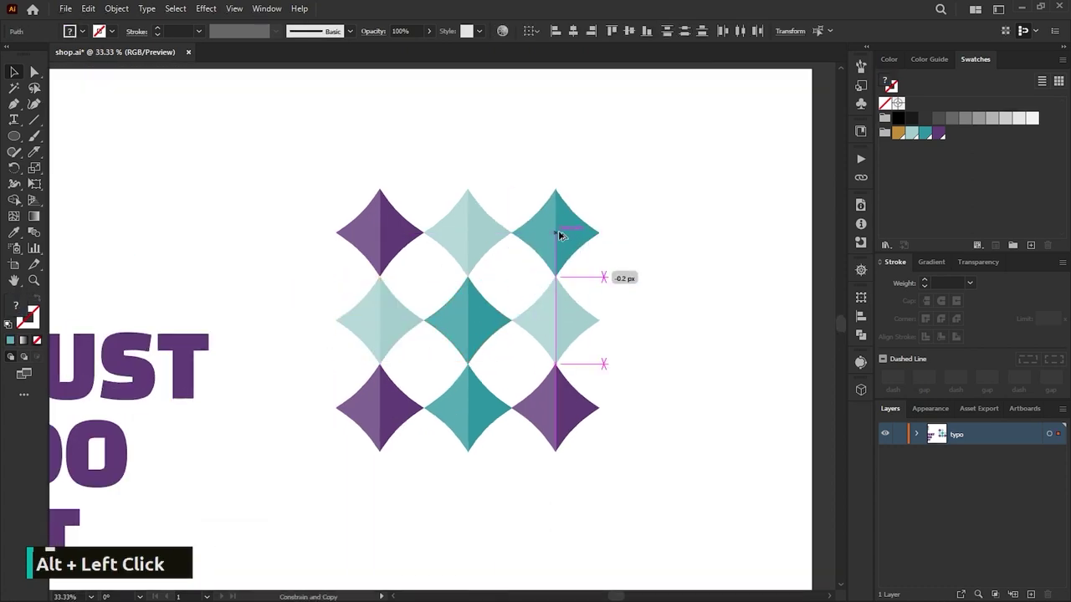
Save the star grid as a pattern swatch, undoing a stray mustard fill on the centre star.
scroll("down", 3)
scroll("up", 3)
scroll("down", 3)
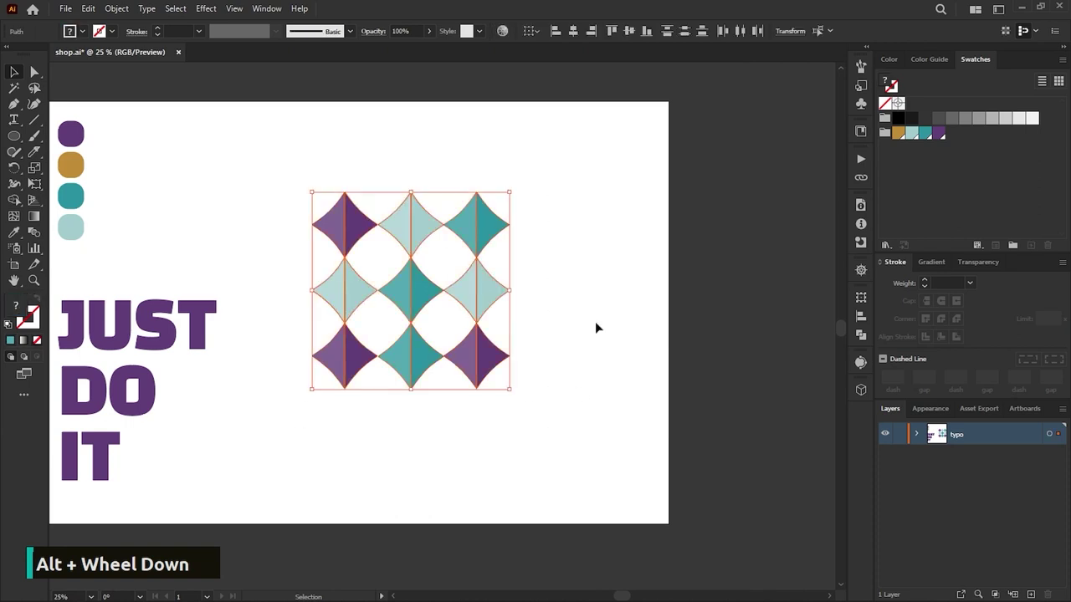
scroll("down", 3)
scroll("up", 3)
scroll("down", 3)
scroll("up", 3)
scroll("down", 3)
scroll("up", 3)
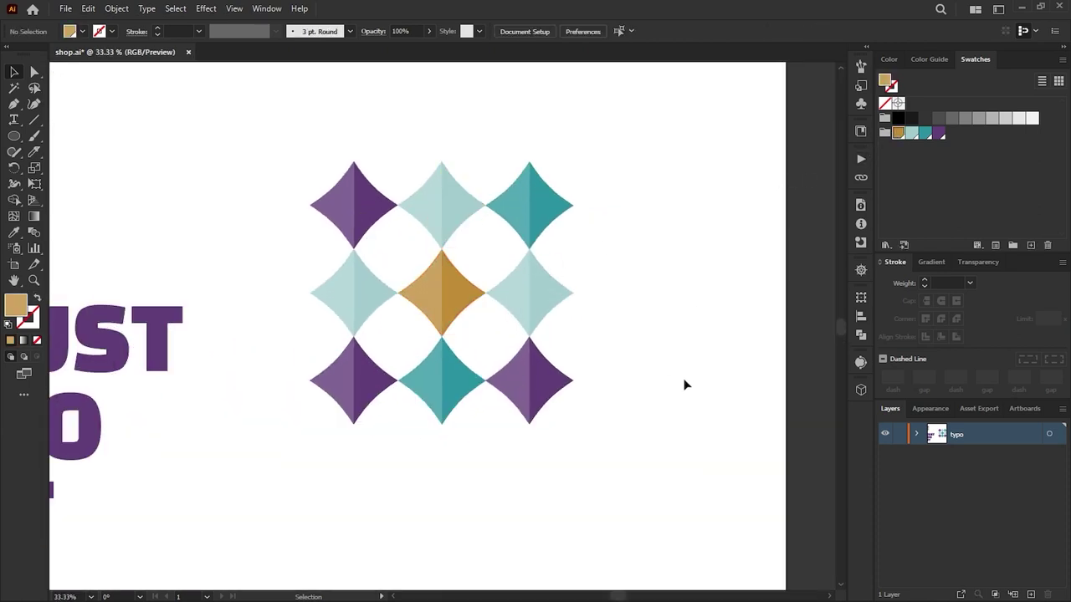
key("ctrl+z")
Recolour the JUST DO IT text mustard and centre it on the artboard.
scroll("down", 3)
scroll("up", 3)
scroll("down", 3)
scroll("up", 3)
scroll("down", 3)
scroll("up", 3)
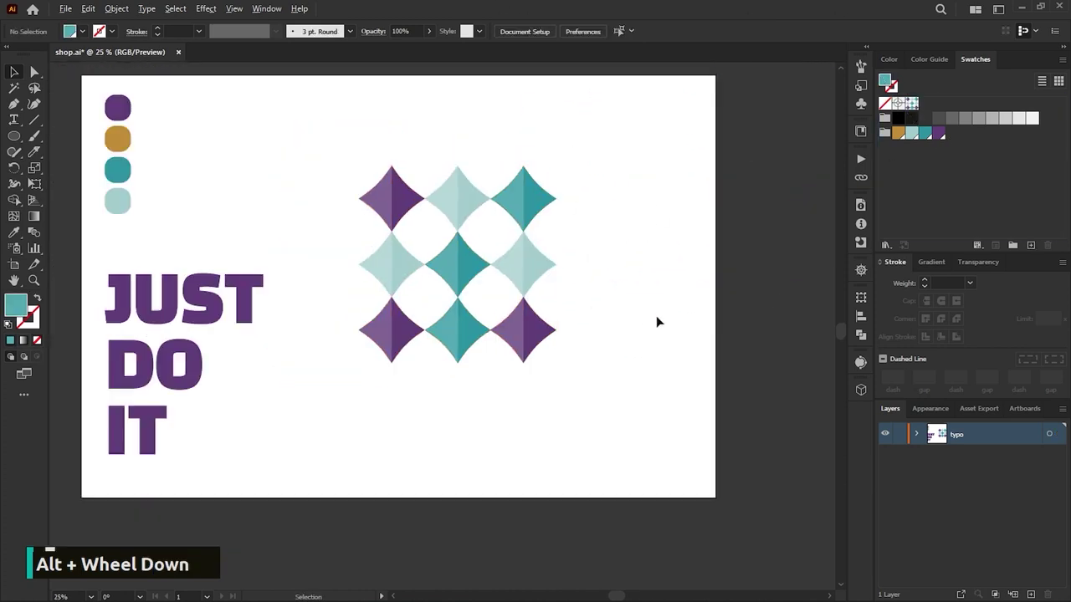
scroll("down", 3)
scroll("down", 3)
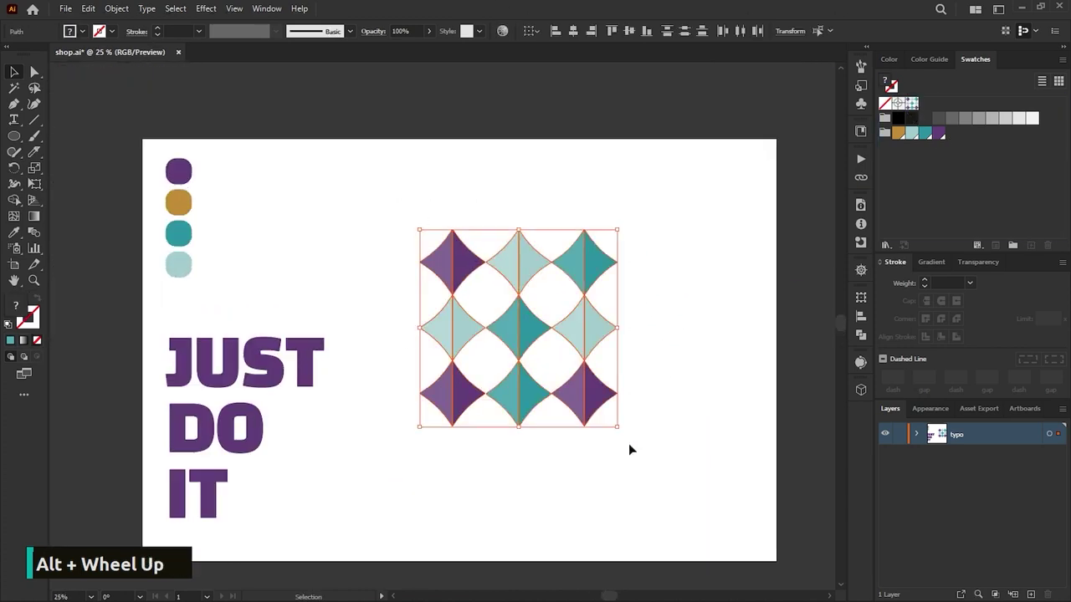
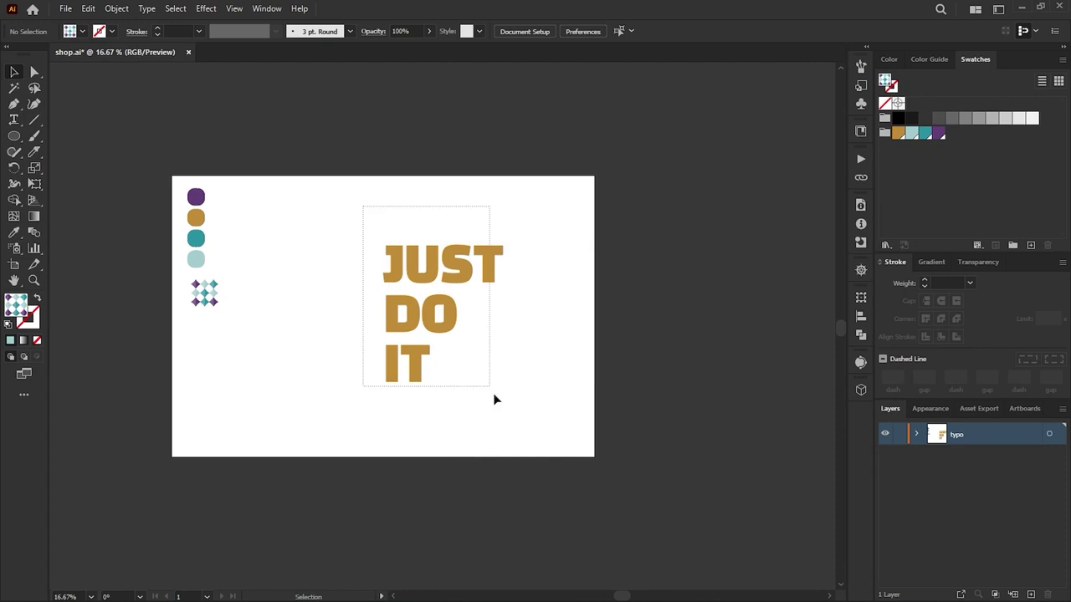
Fill the blob behind the lettering with the purple and teal star pattern.
scroll("up", 3)
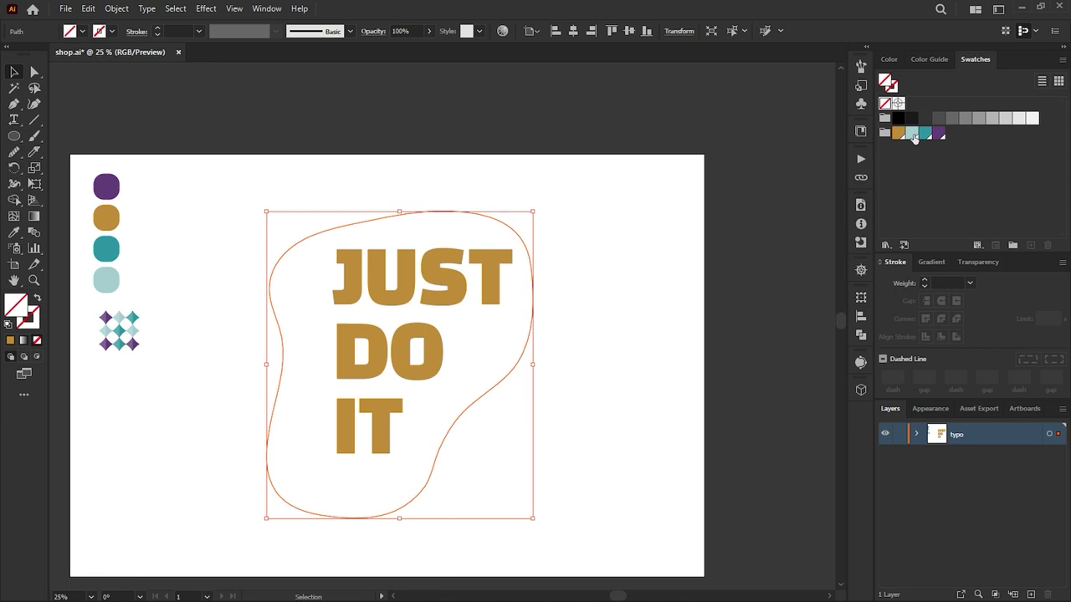
key("ctrl+shift+[")
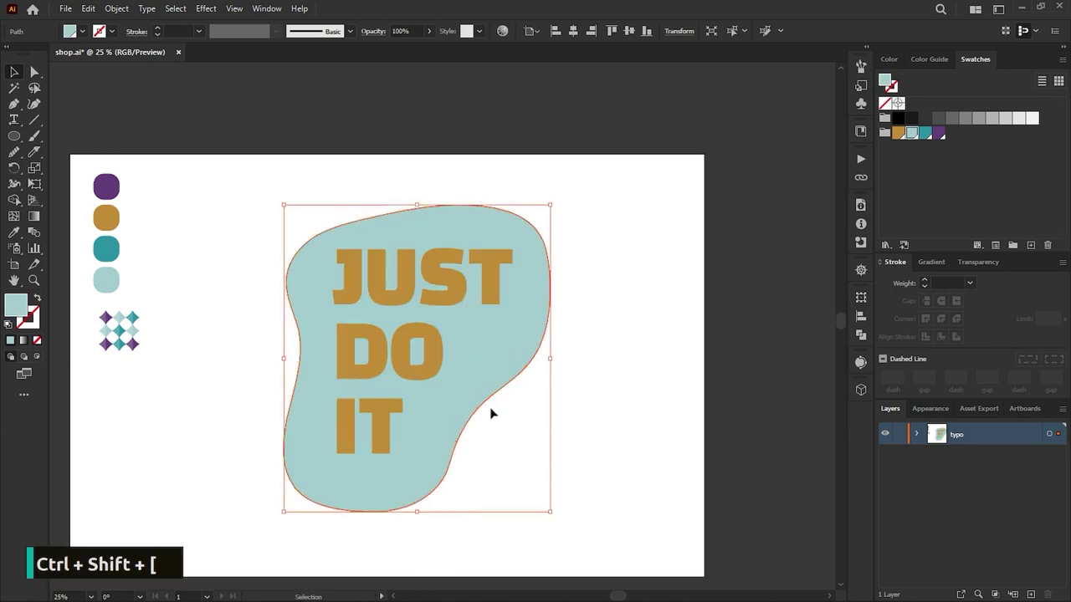
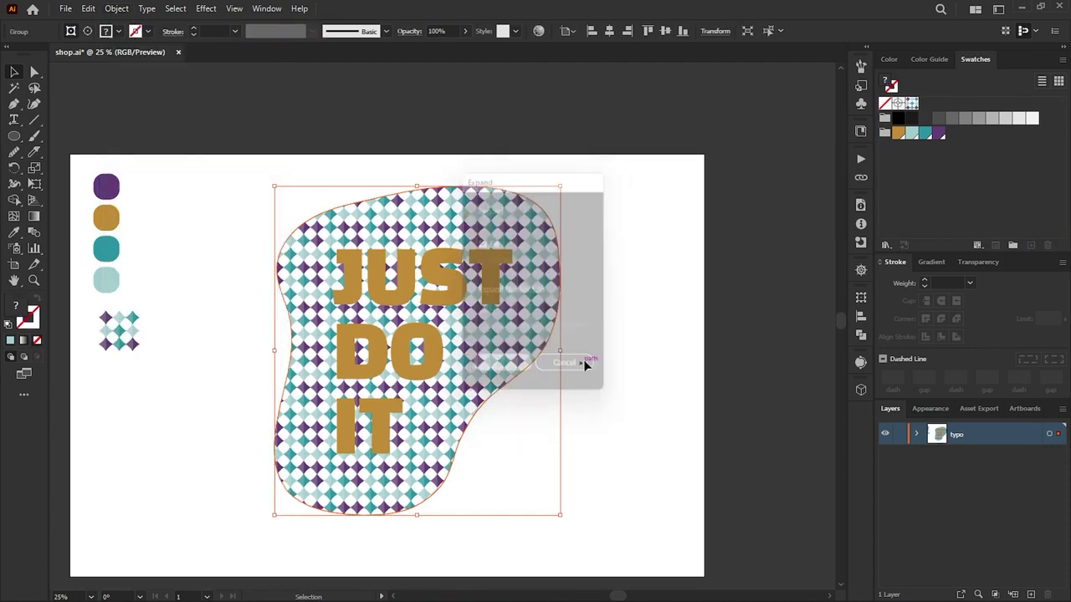
Isolate the pattern's clip group, zoom into the blob edge and remove a clipped star fragment.
scroll("up", 3)
key("ctrl+shift+g")
scroll("up", 3)
key("ctrl+z")
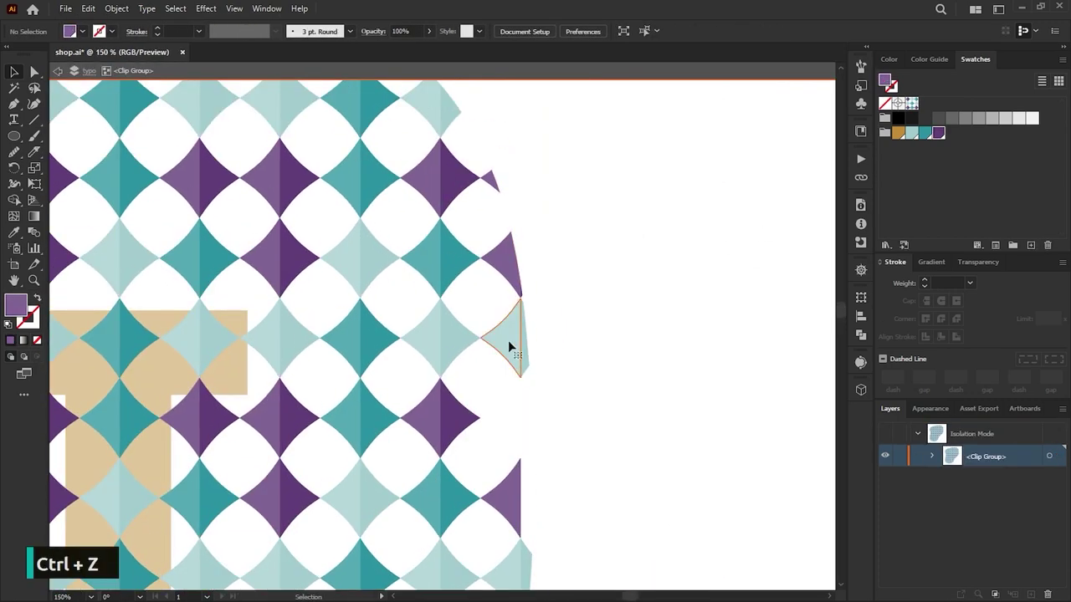
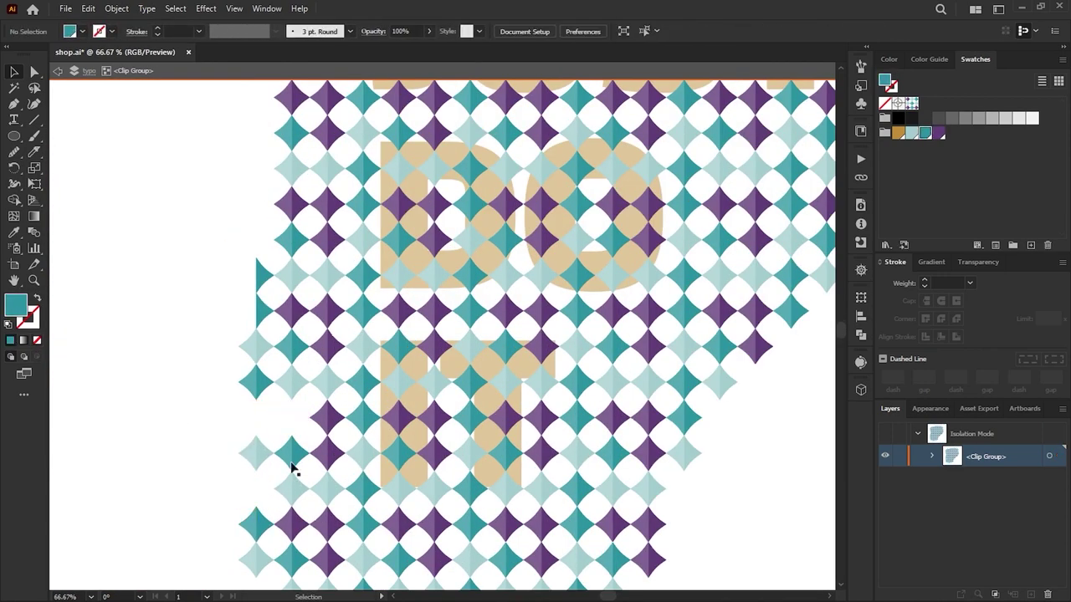
scroll("down", 3)
scroll("up", 3)
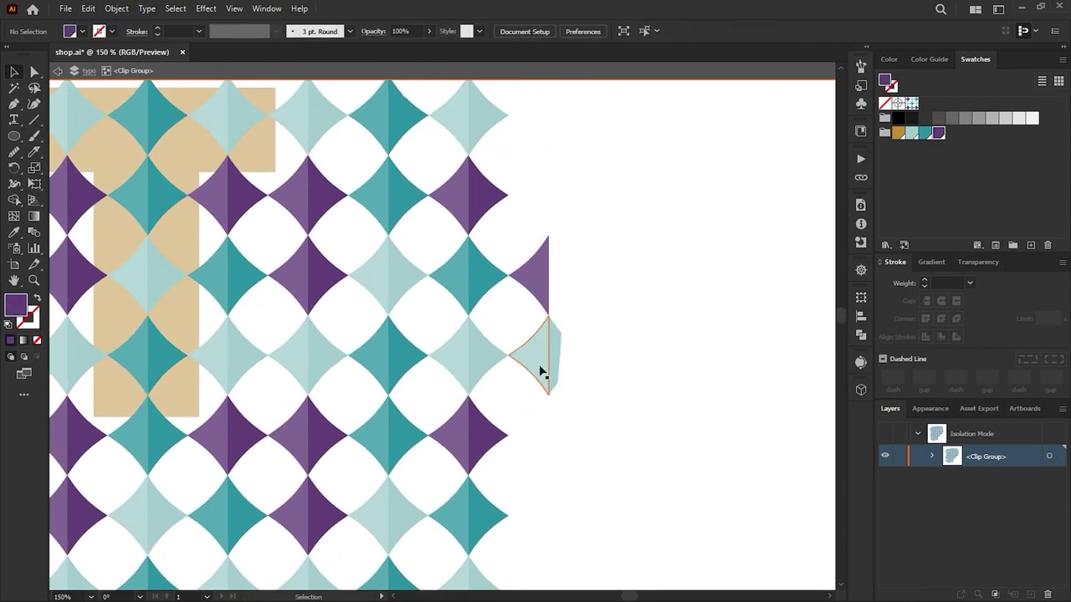
key("ctrl+z")
scroll("down", 3)
scroll("up", 3)
scroll("up", 3)
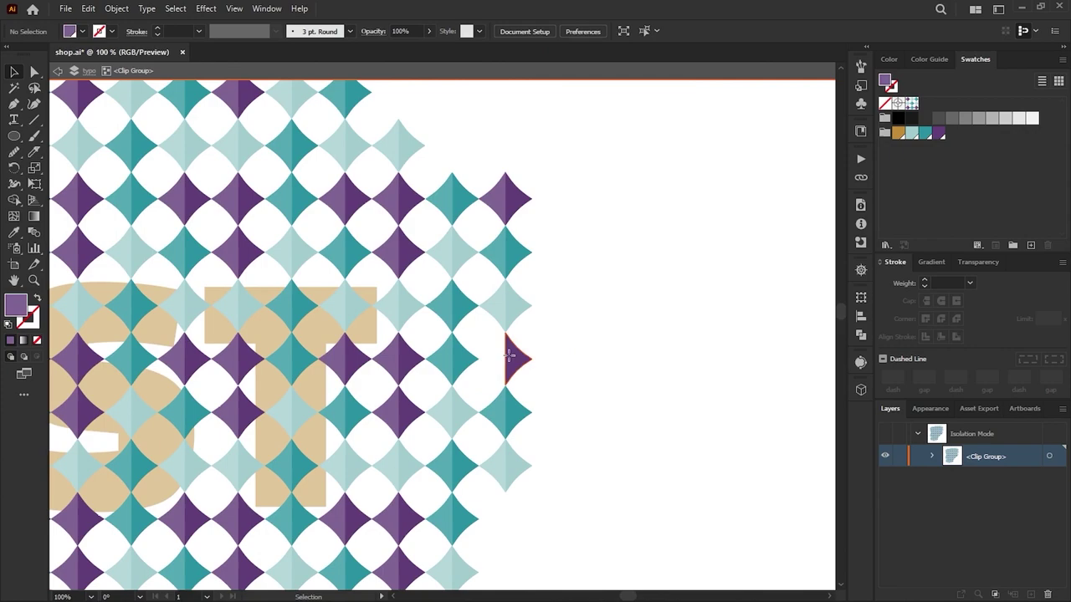
scroll("up", 3)
Select and delete the remaining partial star pieces along the blob's edge.
left_click(406, 401)
left_click(395, 395)
scroll("down", 3)
scroll("up", 3)
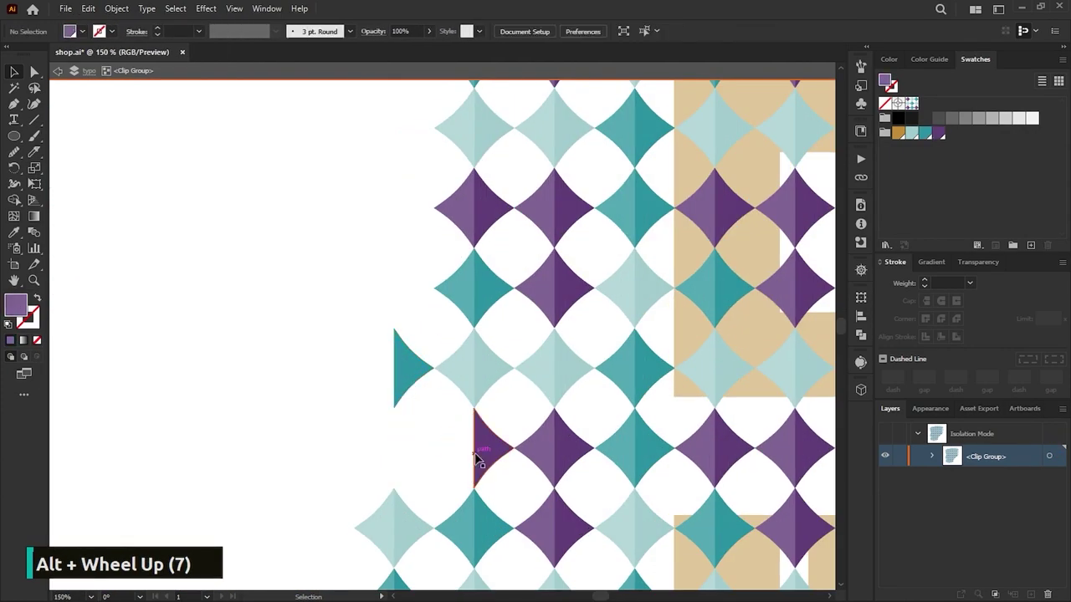
scroll("down", 3)
scroll("up", 3)
scroll("down", 3)
scroll("up", 3)
scroll("down", 3)
scroll("up", 3)
scroll("down", 3)
key("ctrl+z")
key("ctrl+z")
key("ctrl+z")
Leave isolation mode and return to the full artboard view of the trimmed pattern.
scroll("down", 3)
scroll("up", 3)
key("ctrl+z")
key("ctrl+z")
key("ctrl+z")
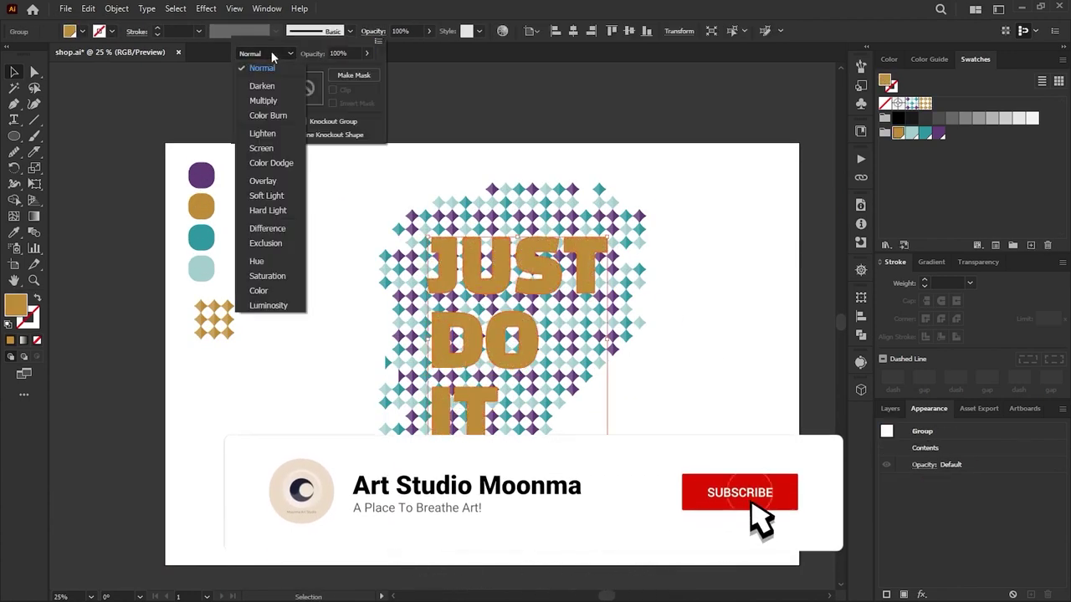
Blend the lettering with the star pattern and draw a large mustard square over the artboard.
scroll("down", 3)
scroll("up", 3)
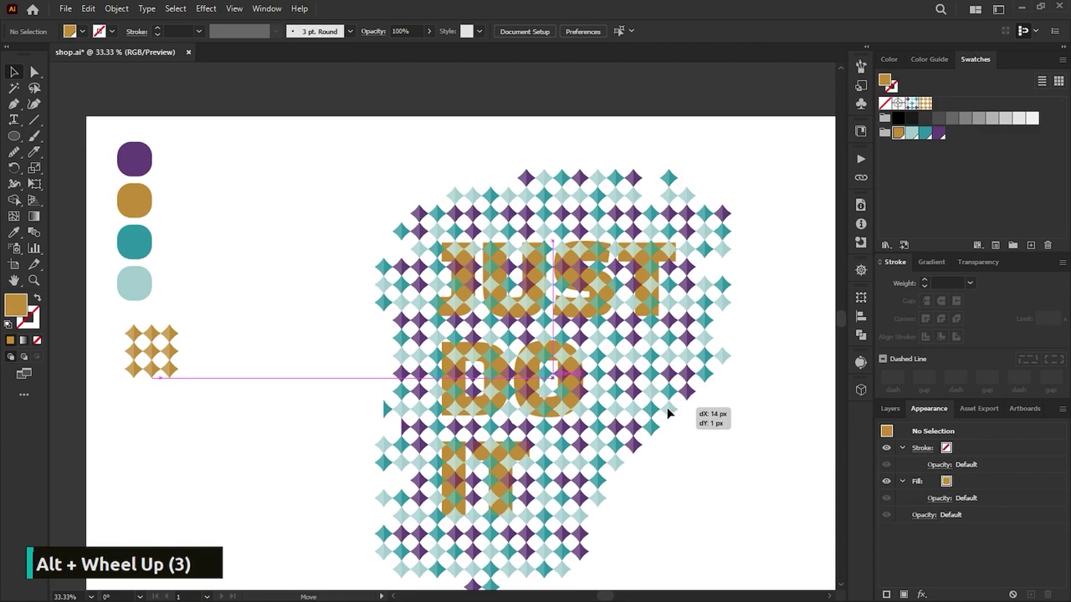
scroll("up", 3)
scroll("down", 3)
scroll("up", 3)
scroll("up", 3)
scroll("down", 3)
scroll("down", 3)
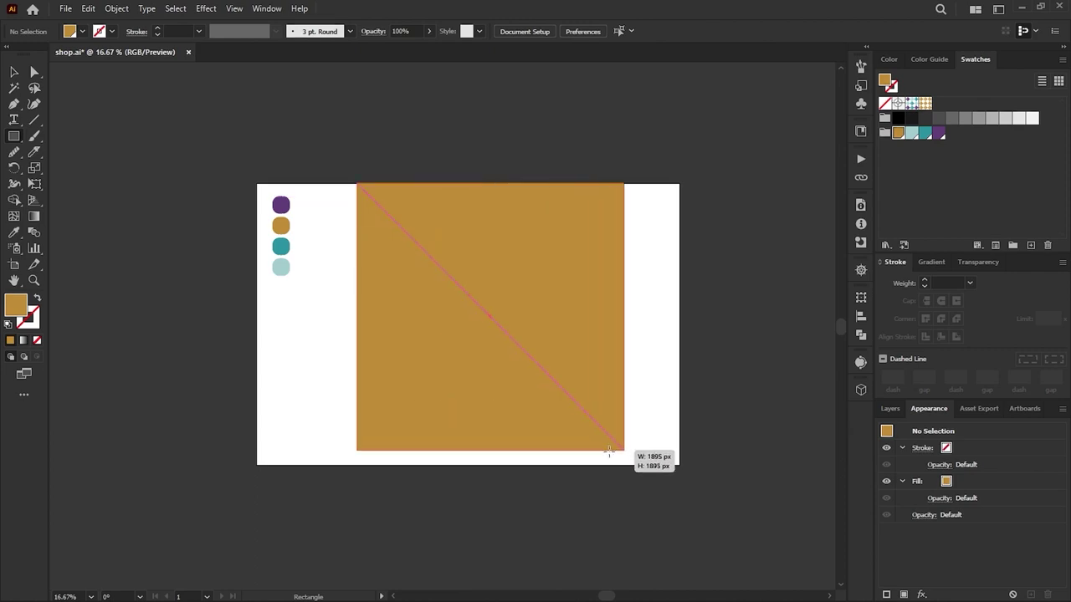
Send the mustard square to the back and zoom to check the pattern edges.
key("ctrl+shift+[")
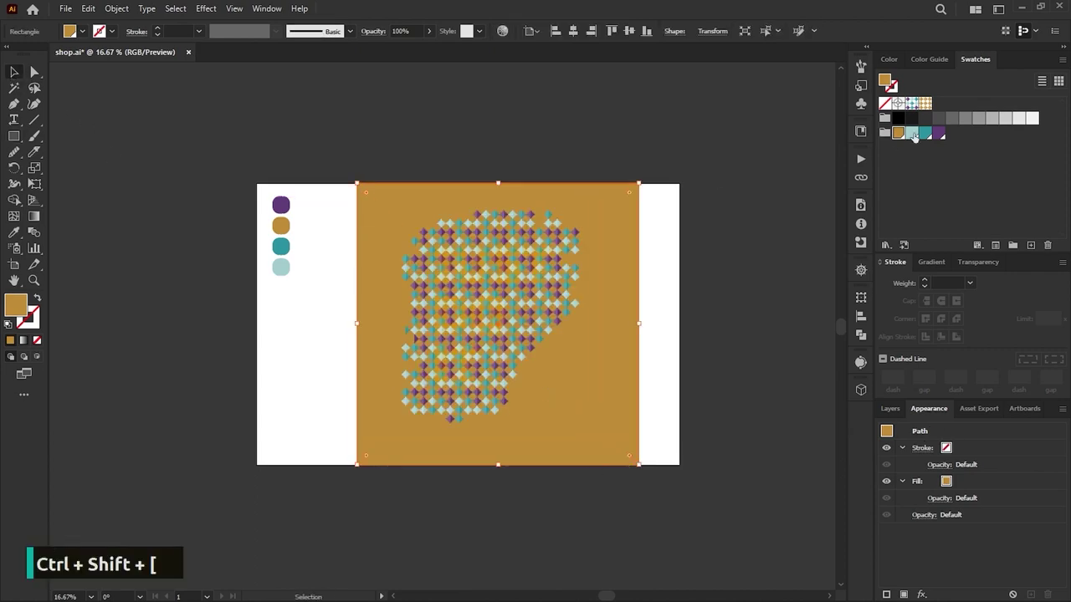
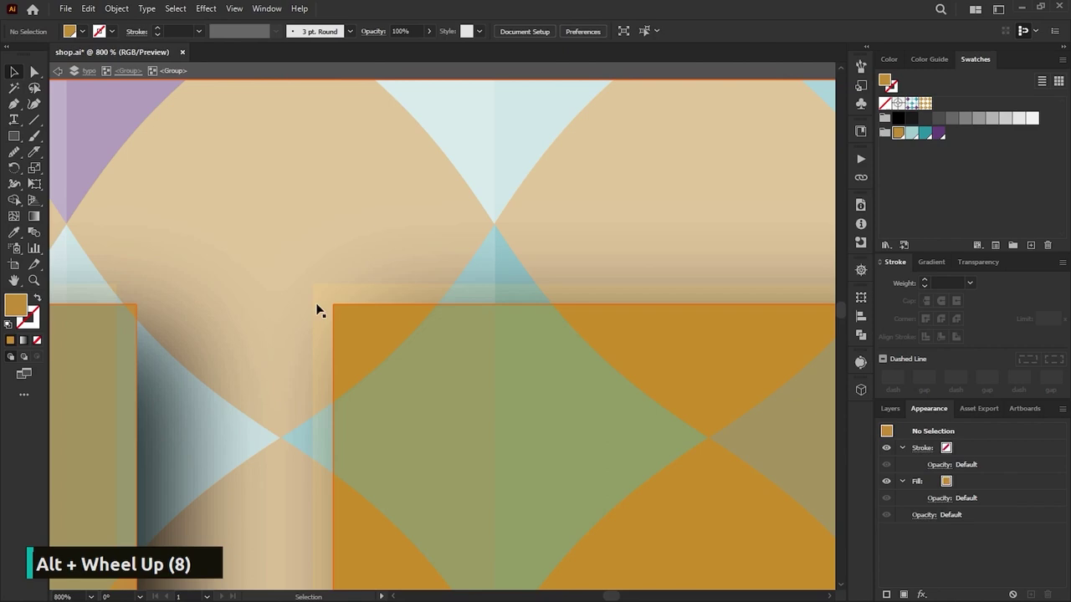
scroll("down", 3)
scroll("up", 3)
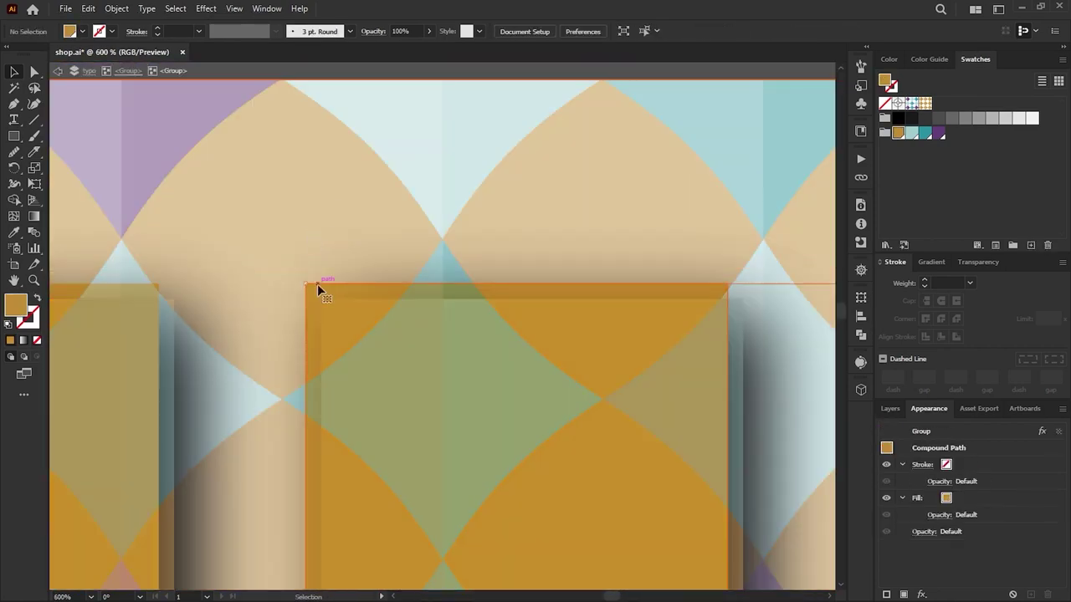
scroll("down", 3)
scroll("up", 3)
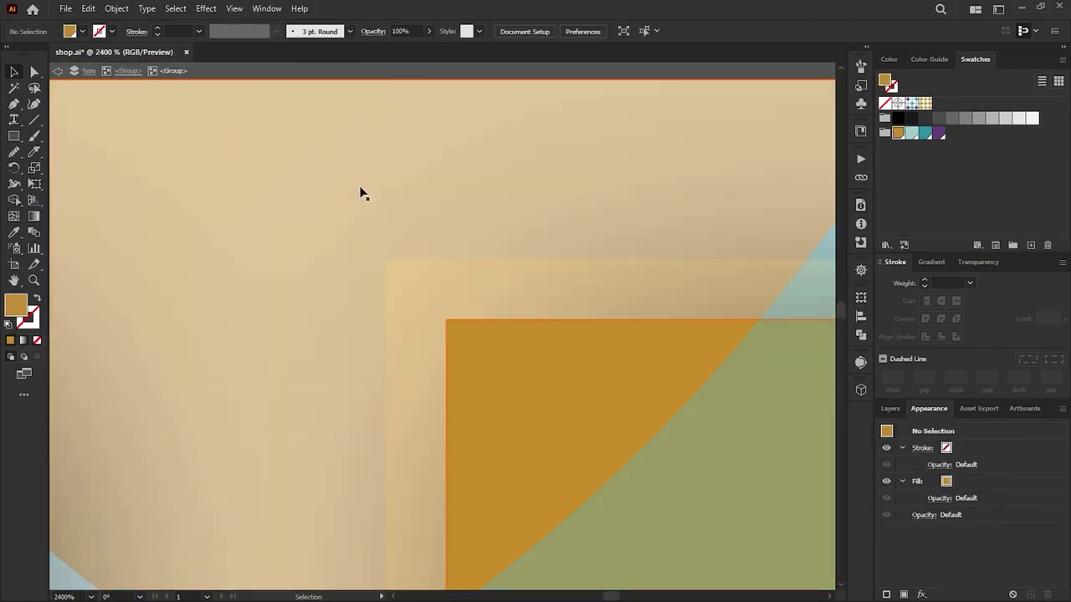
scroll("down", 3)
scroll("down", 3)
Give the JUST DO IT group a drop shadow and an Exclusion blend mode.
scroll("up", 3)
scroll("down", 3)
scroll("up", 3)
scroll("down", 3)
scroll("up", 3)
scroll("down", 3)
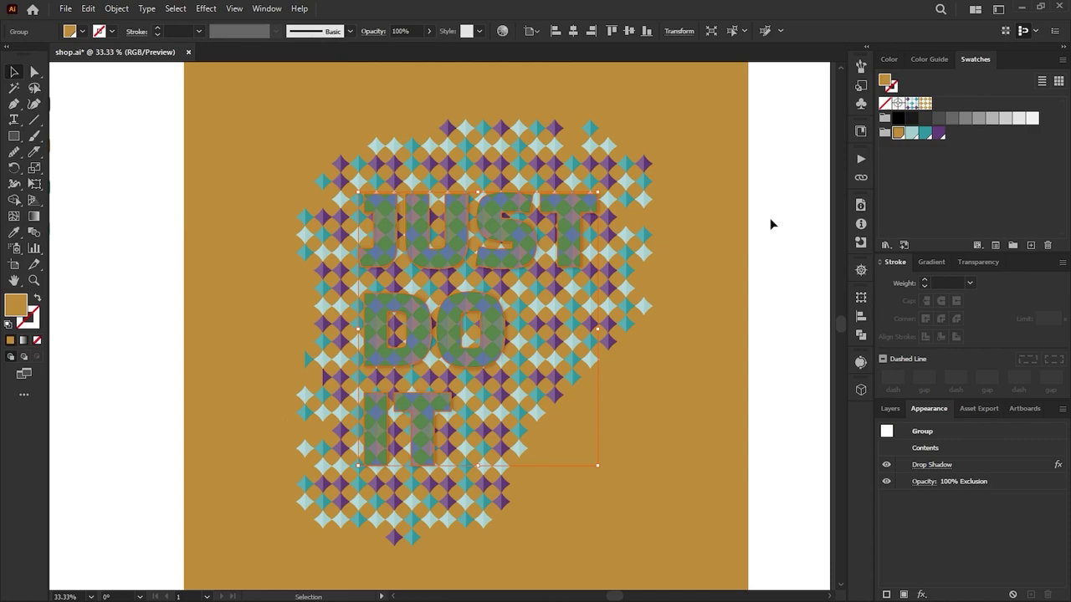
Adjust the lettering's blending toward Hard Light so it reads in warm yellow-orange tones.
scroll("up", 3)
scroll("down", 3)
scroll("up", 3)
scroll("down", 3)
scroll("down", 3)
scroll("up", 3)
scroll("down", 3)
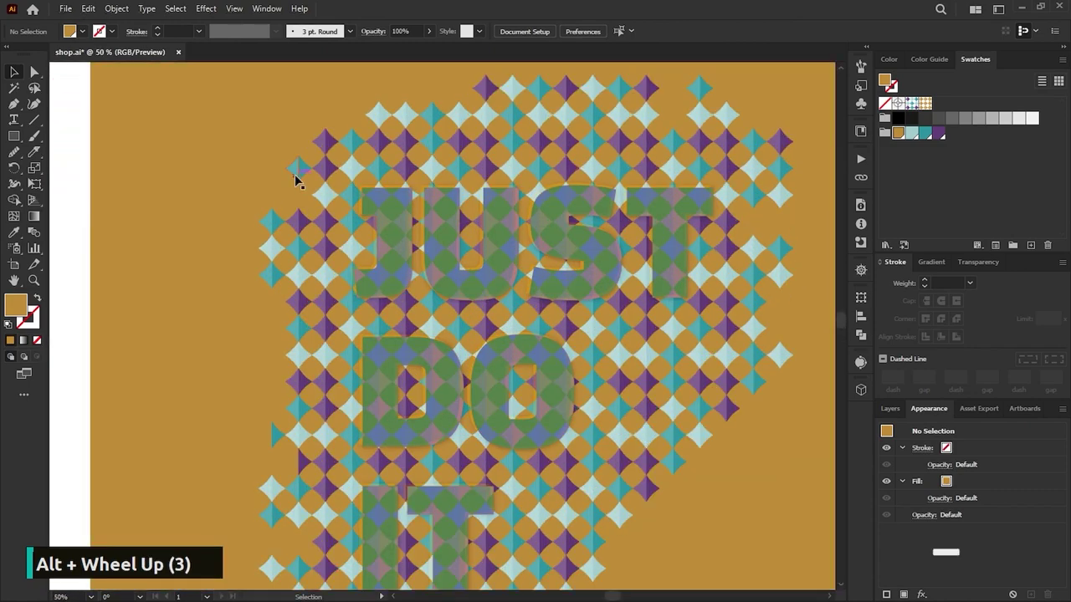
scroll("up", 3)
scroll("down", 3)
scroll("up", 3)
scroll("down", 3)
scroll("up", 3)
scroll("up", 3)
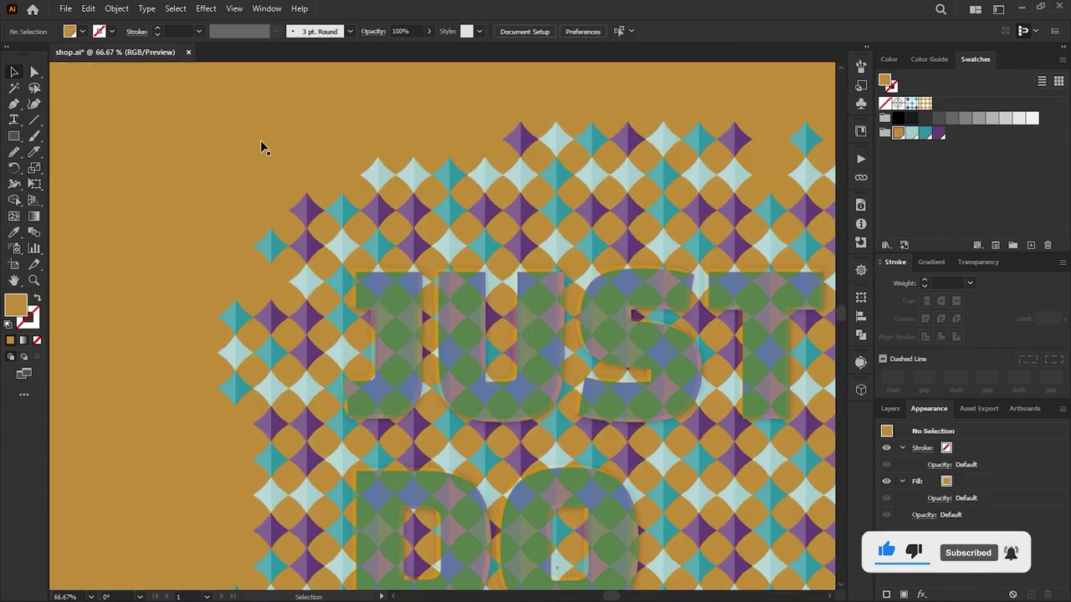
scroll("down", 3)
scroll("up", 3)
key("ctrl+z")
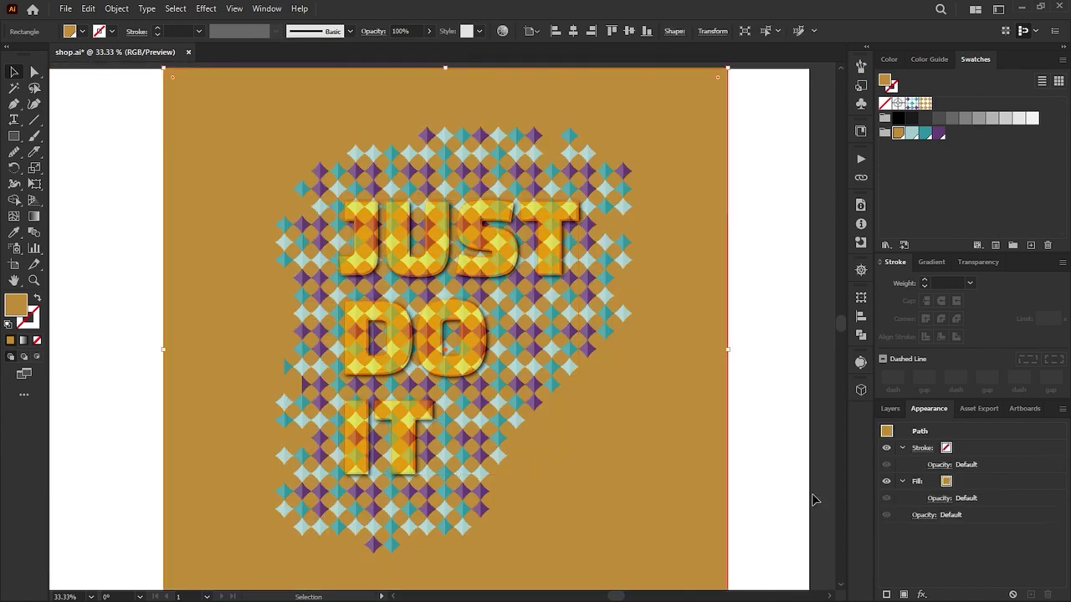
Zoom out and review the finished design on the mustard background.
scroll("down", 3)
scroll("up", 3)
scroll("down", 3)
scroll("down", 3)
scroll("up", 3)
scroll("down", 3)
scroll("down", 3)
scroll("up", 3)
scroll("down", 3)
scroll("up", 3)
key("ctrl+z")
scroll("up", 3)
scroll("down", 3)
scroll("up", 3)
scroll("down", 3)
scroll("up", 3)
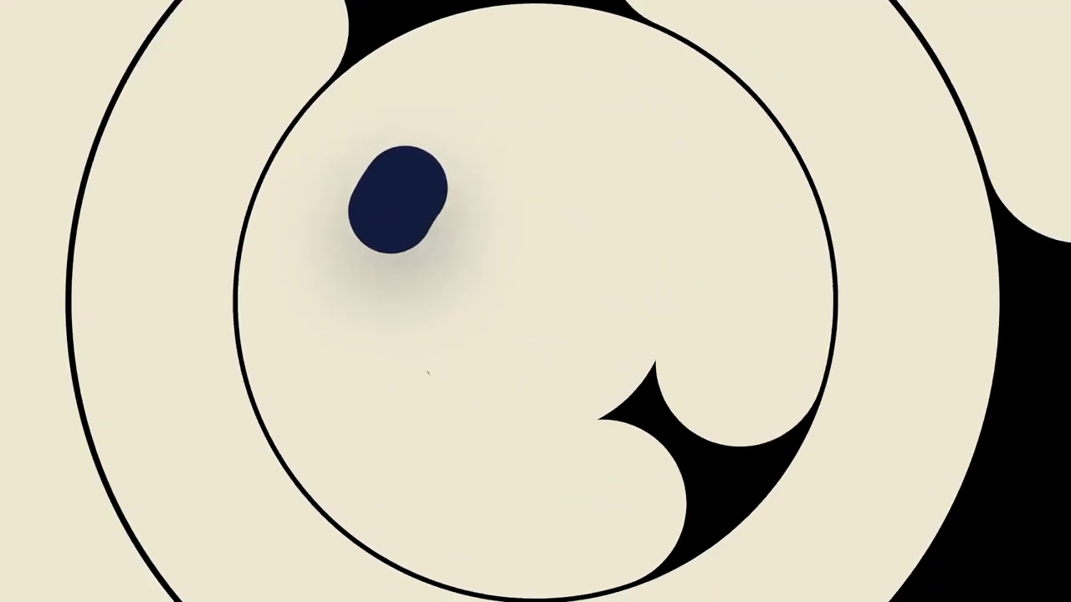